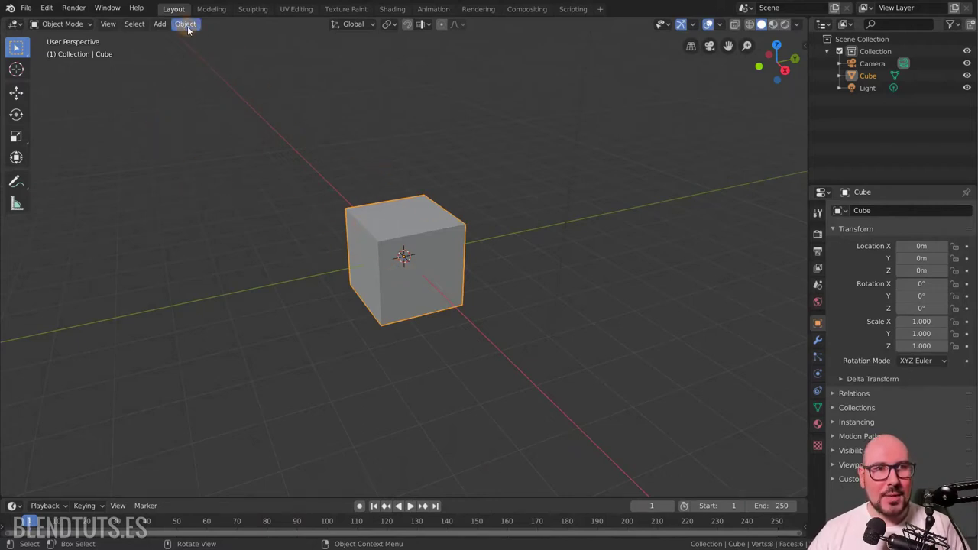
Review the Object menu's Parent options for the cube without applying any parenting
{"action": "scroll", "scroll_direction": "up", "scroll_amount": 3}
{"action": "left_click", "coordinate": [191, 30]}
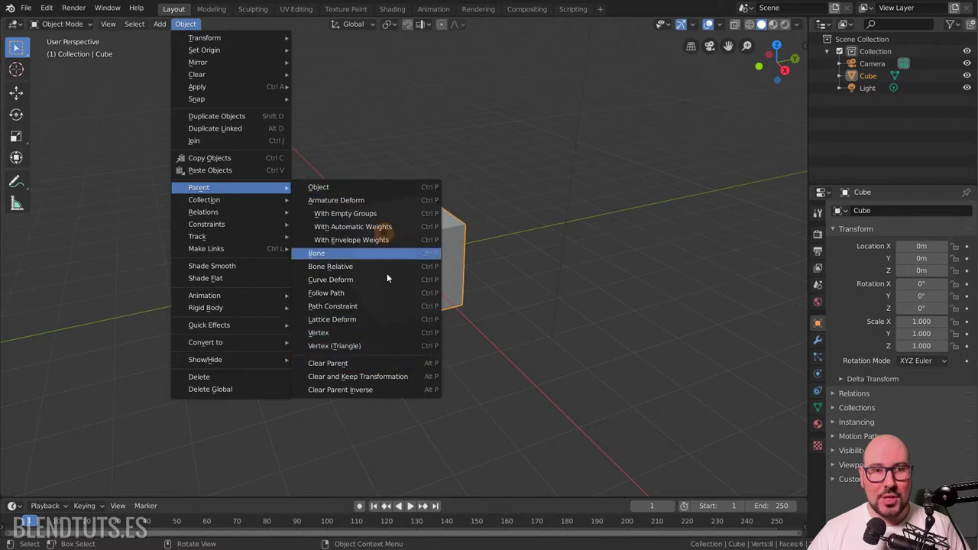
{"action": "left_click", "coordinate": [534, 173]}
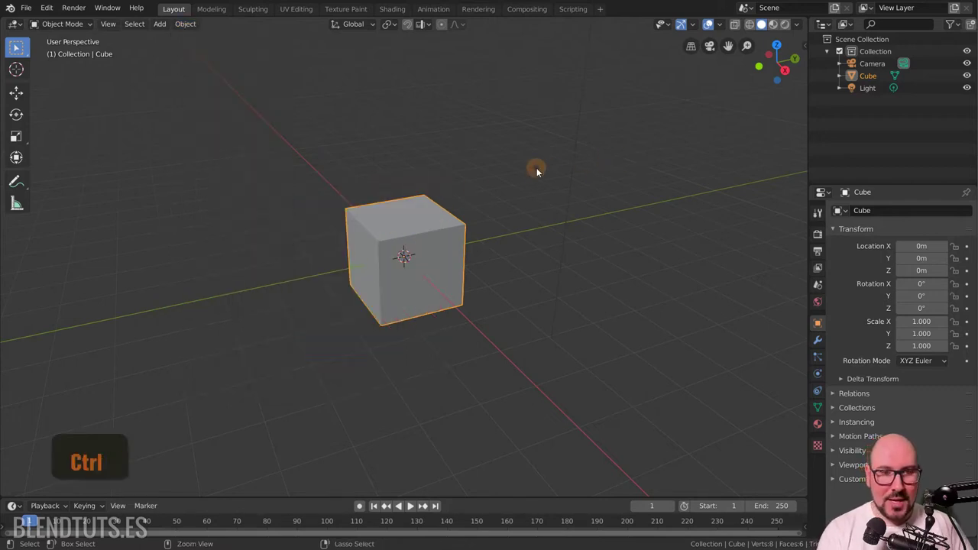
{"action": "key", "text": "ctrl+p"}
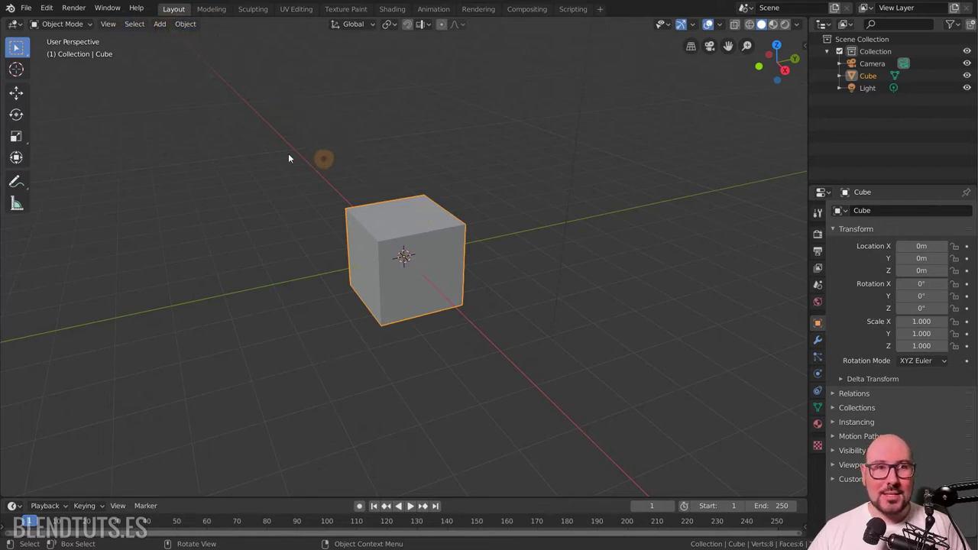
Switch the cube into Edit Mode and bring up the operator search
{"action": "left_click", "coordinate": [81, 27]}
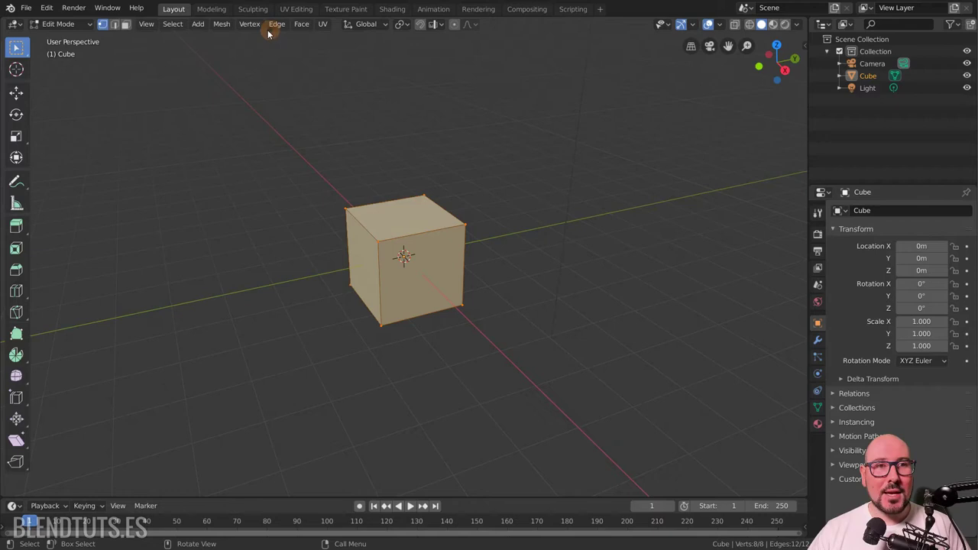
{"action": "left_click", "coordinate": [220, 32]}
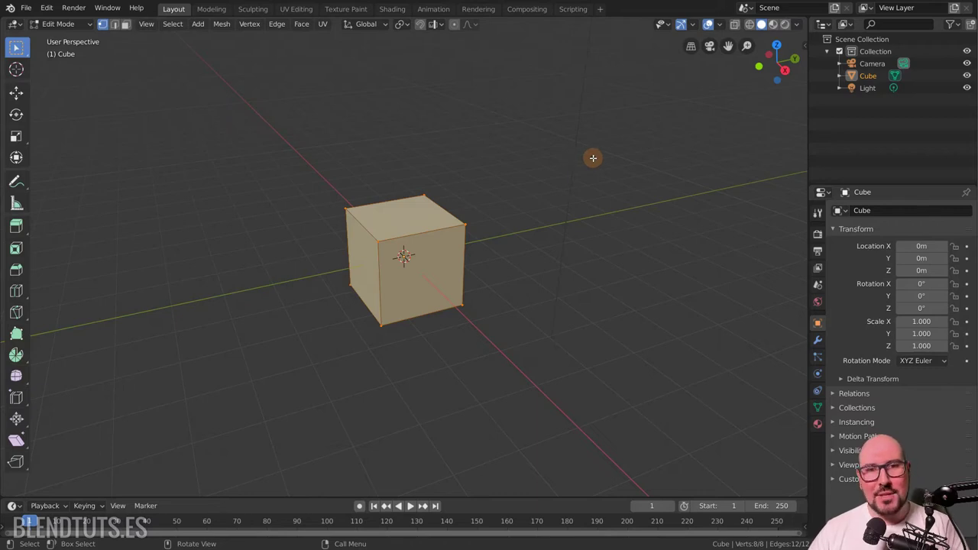
Search F3 for 'bevel', reach the Edge Bevel Weight result, then dismiss the search unused
{"action": "key", "text": "F3"}
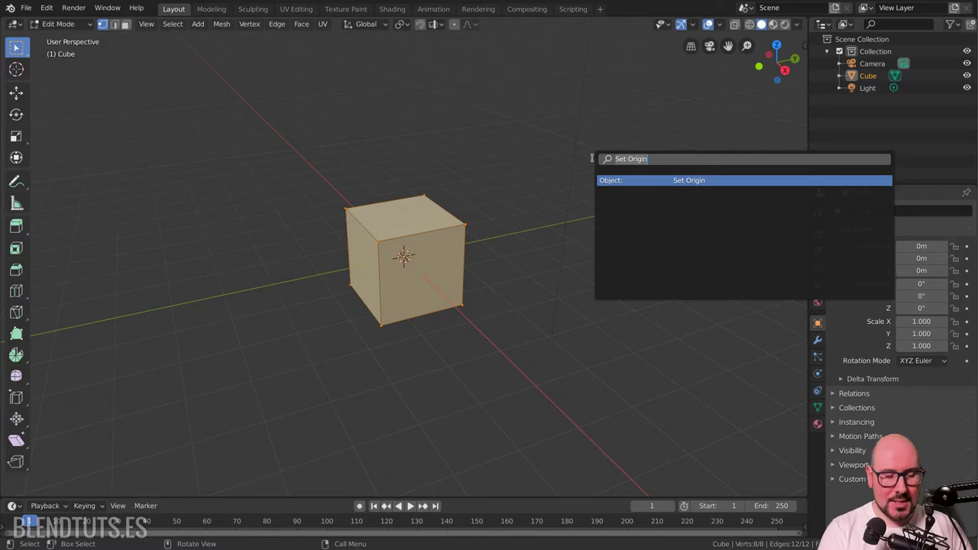
{"action": "key", "text": "b"}
{"action": "key", "text": "e"}
{"action": "key", "text": "v"}
{"action": "key", "text": "e"}
{"action": "key", "text": "l"}
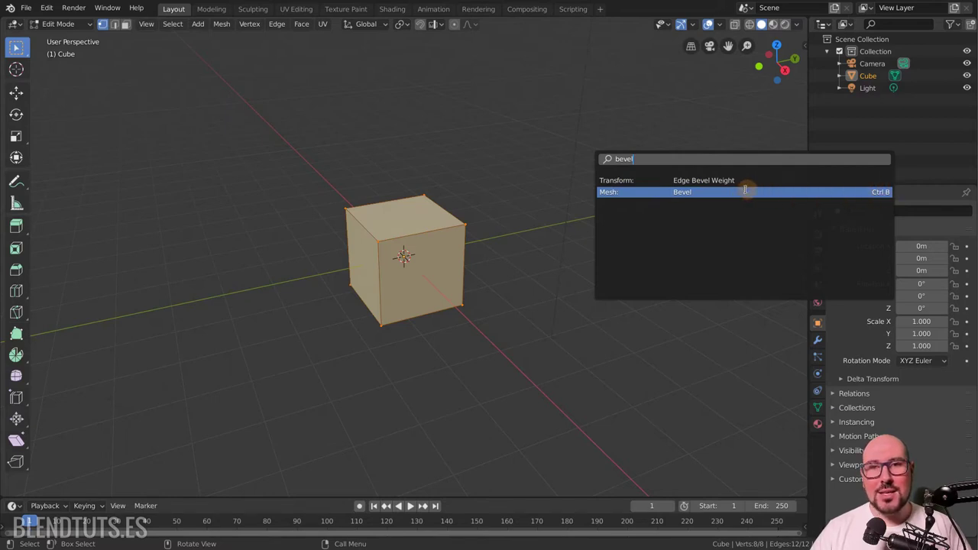
{"action": "key", "text": "l"}
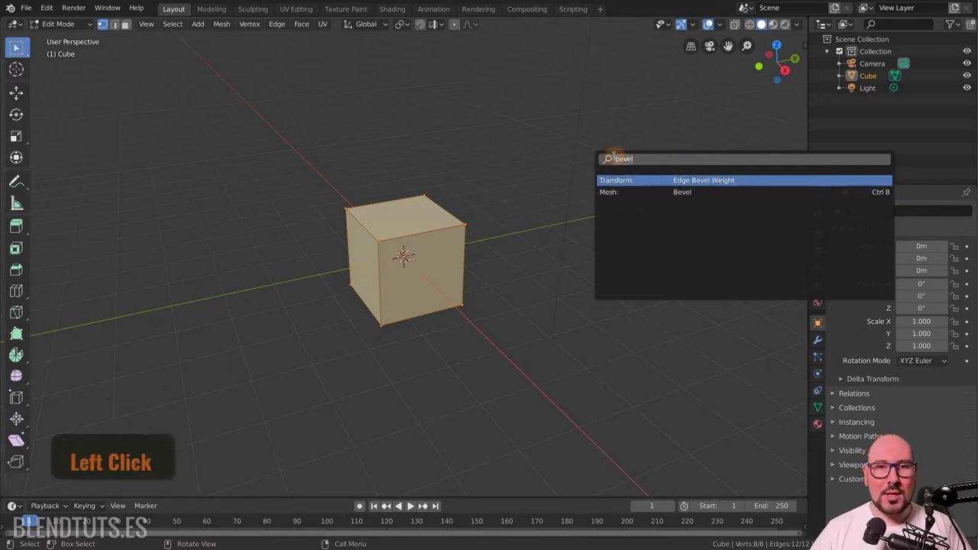
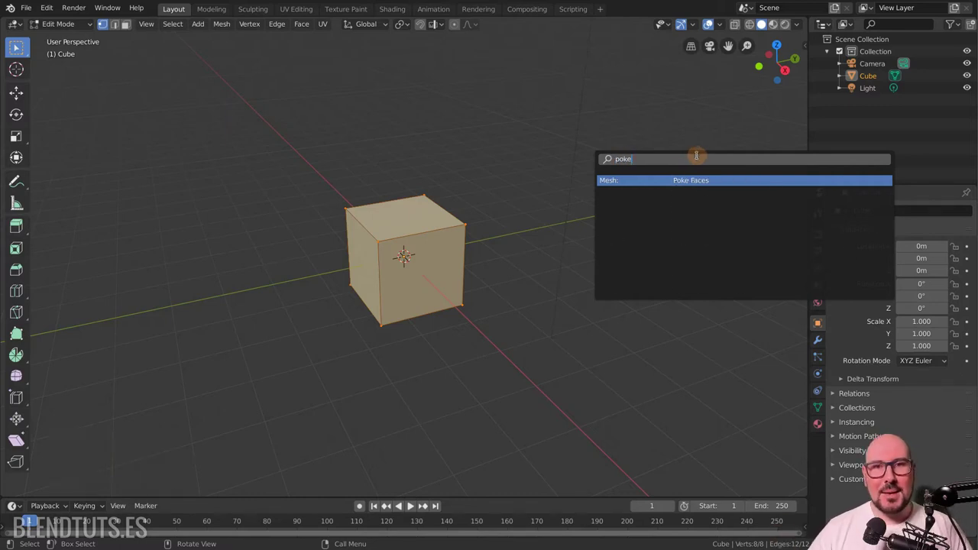
{"action": "key", "text": "Escape"}
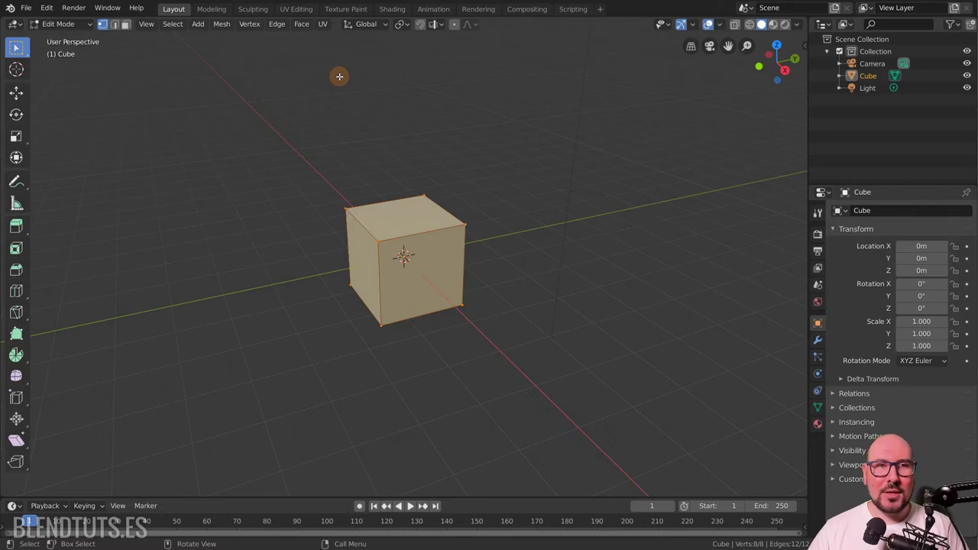
Assign Alt+P as the shortcut for Poke Faces from the Face menu and switch to face select
{"action": "left_click", "coordinate": [306, 30]}
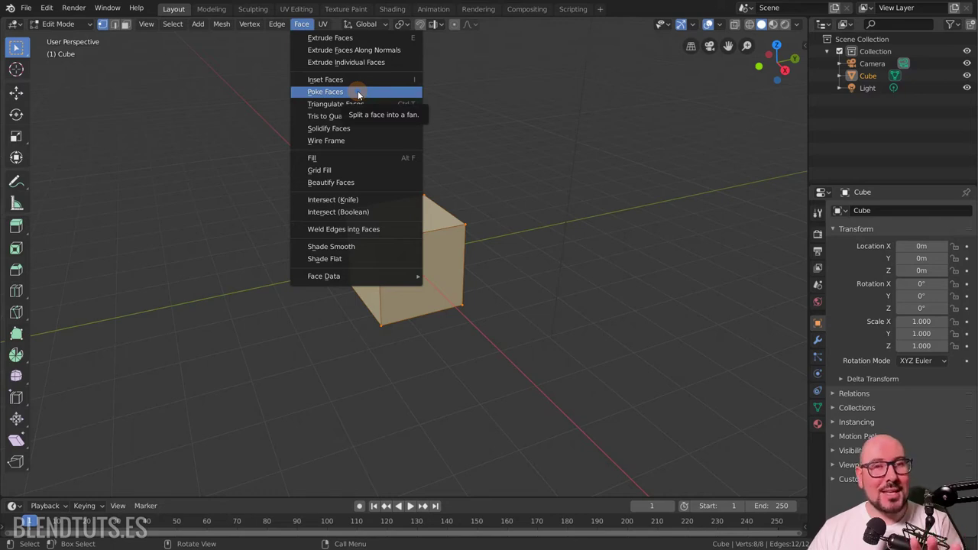
{"action": "left_click", "coordinate": [365, 97]}
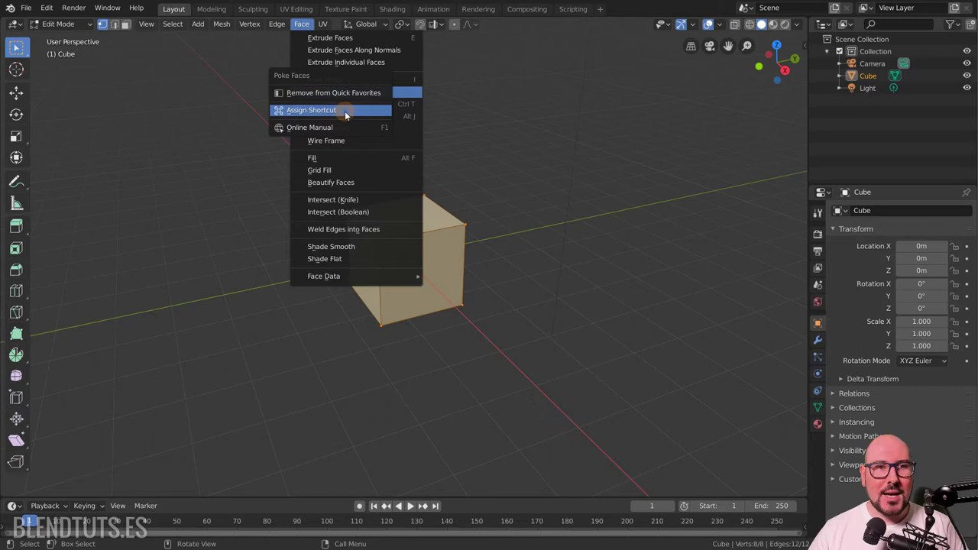
{"action": "right_click", "coordinate": [348, 115]}
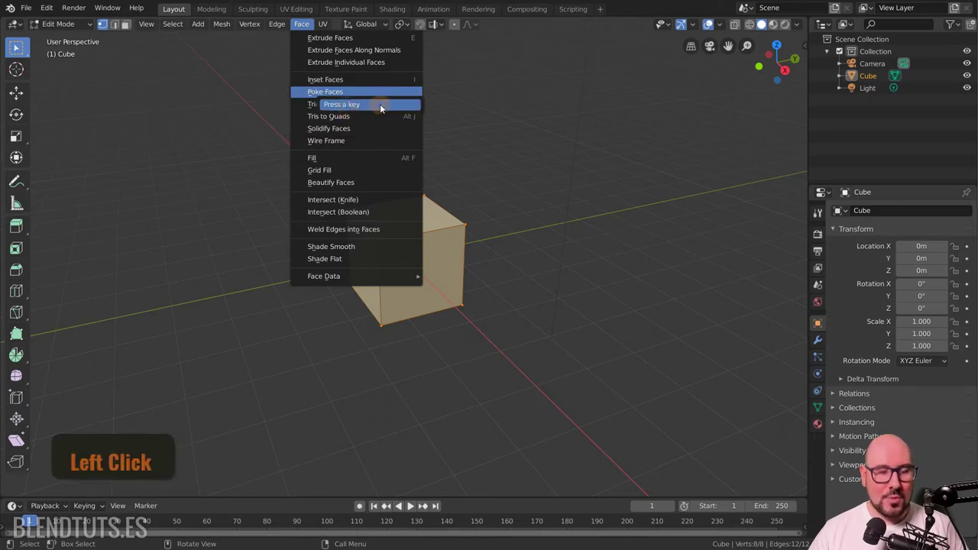
{"action": "key", "text": "alt+p"}
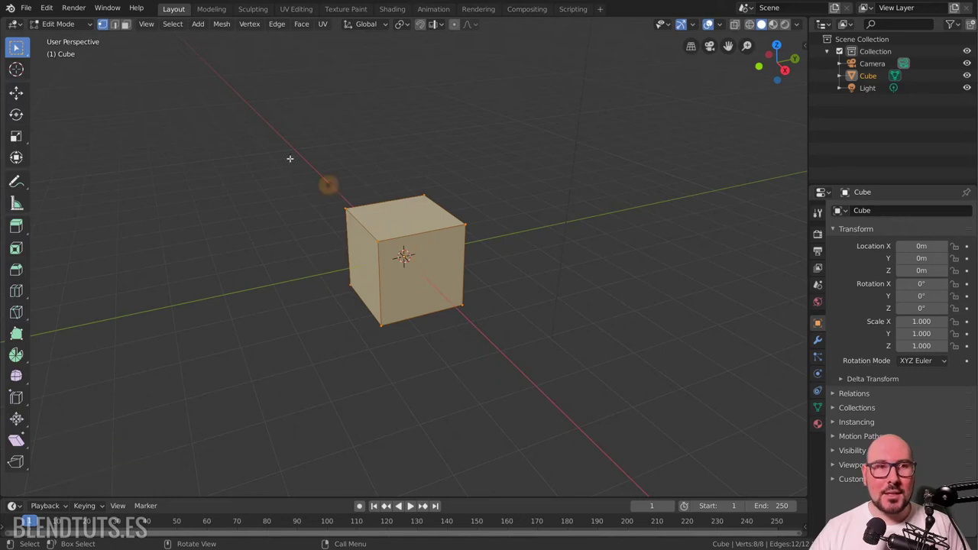
{"action": "key", "text": "alt+p"}
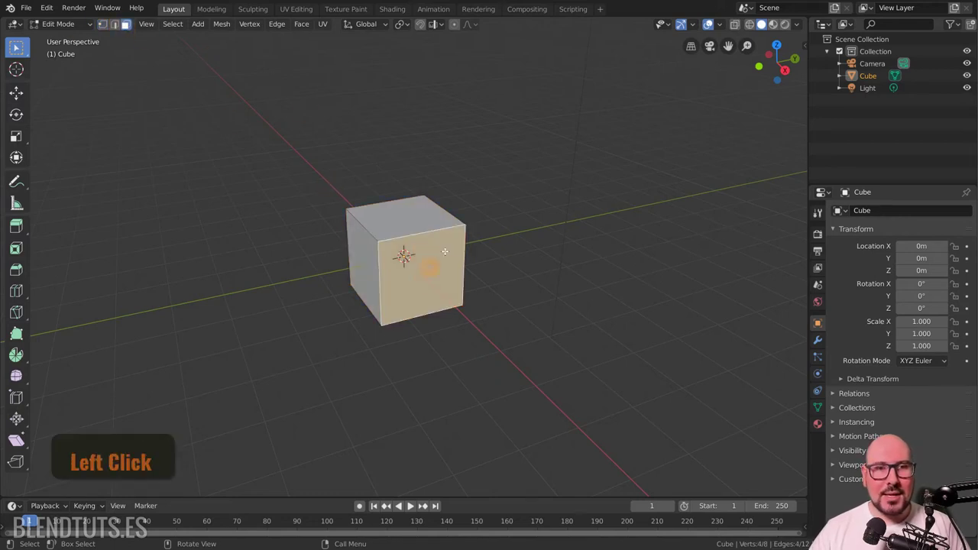
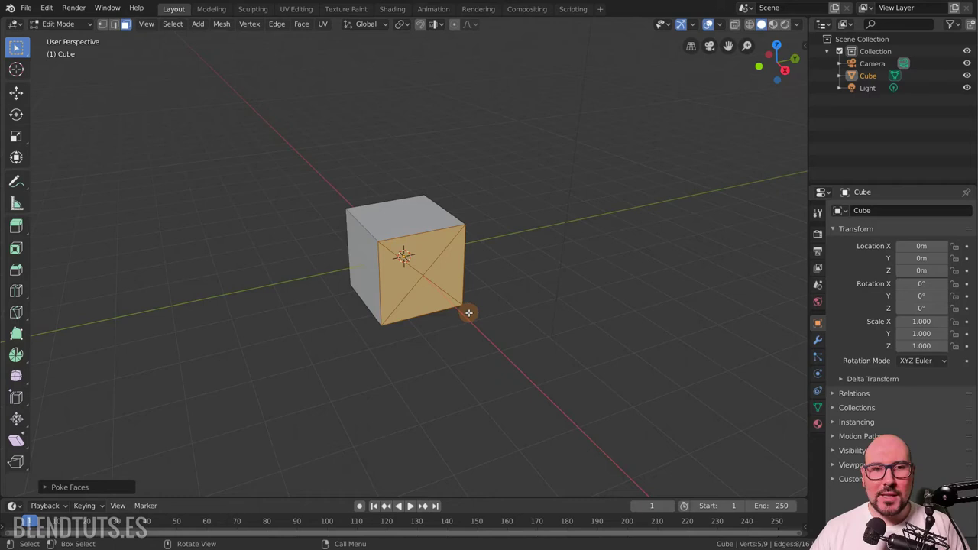
Undo the poke and face selection, then add Poke Faces to Quick Favorites from the Face menu
{"action": "key", "text": "ctrl+z"}
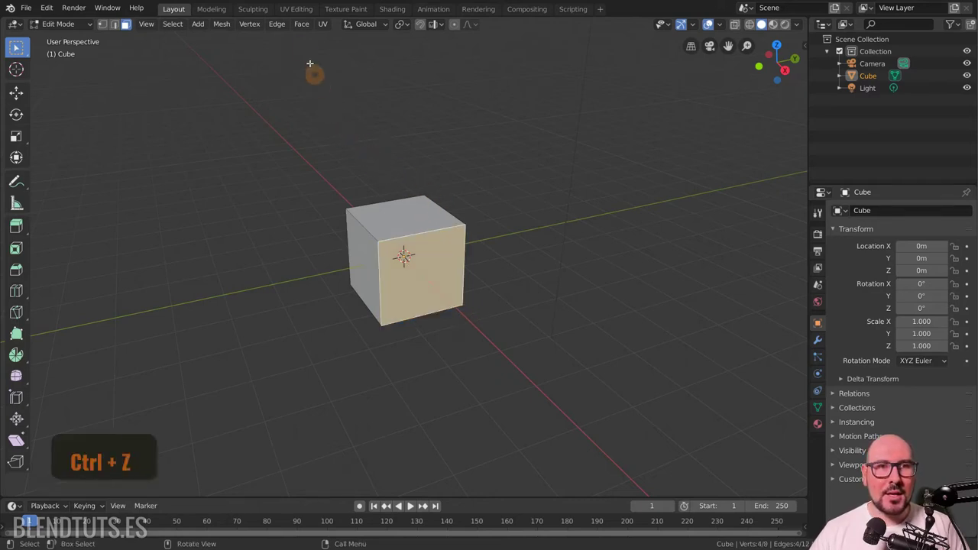
{"action": "key", "text": "ctrl+z"}
{"action": "left_click", "coordinate": [307, 31]}
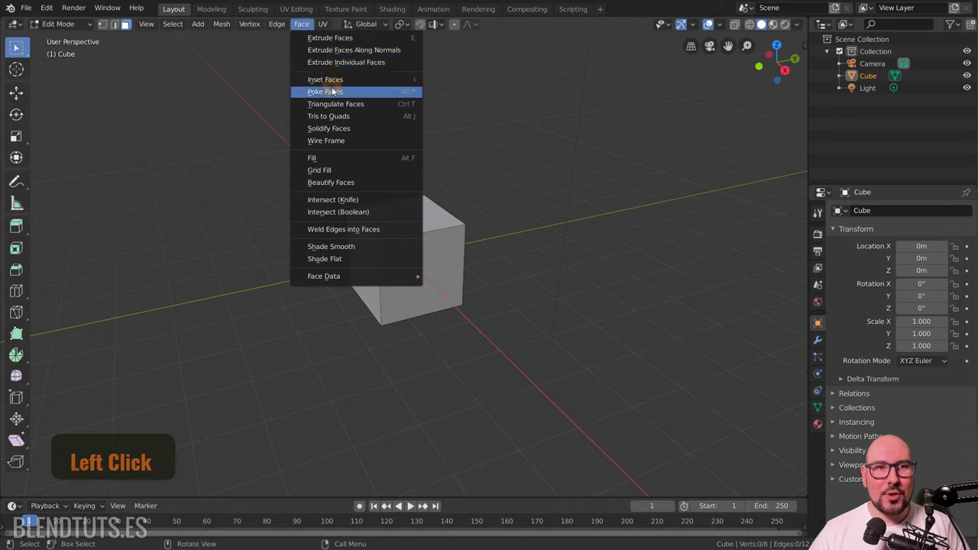
{"action": "right_click", "coordinate": [373, 94]}
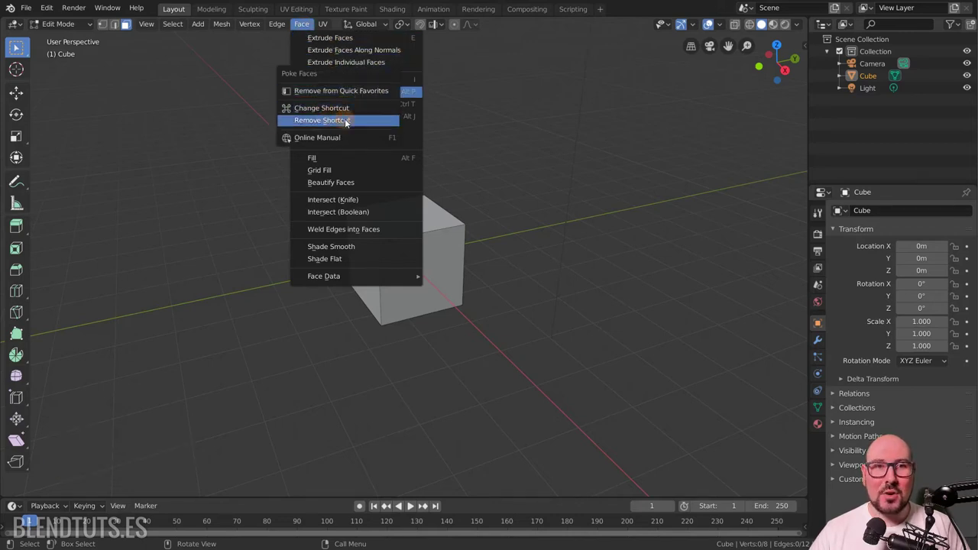
{"action": "left_click", "coordinate": [348, 123]}
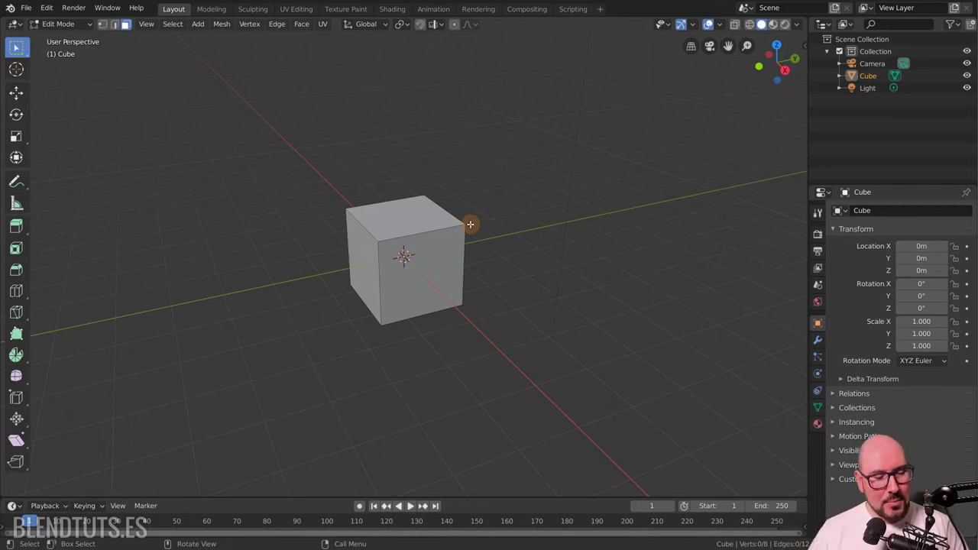
Remove the extra entries, including Connected Only, from the Quick Favorites list
{"action": "key", "text": "q"}
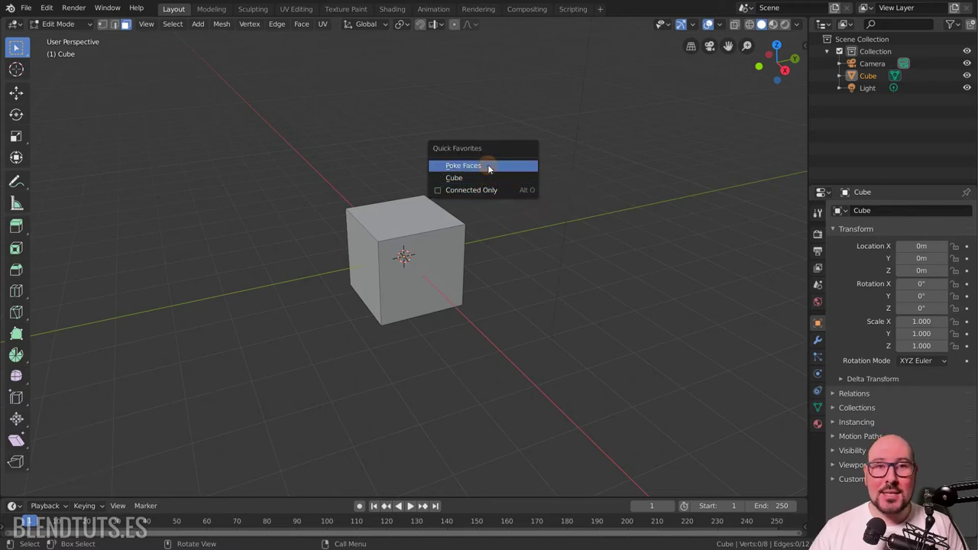
{"action": "key", "text": "q"}
{"action": "right_click", "coordinate": [491, 169]}
{"action": "left_click", "coordinate": [490, 169]}
{"action": "right_click", "coordinate": [488, 181]}
{"action": "left_click", "coordinate": [488, 180]}
{"action": "right_click", "coordinate": [490, 191]}
{"action": "left_click", "coordinate": [489, 191]}
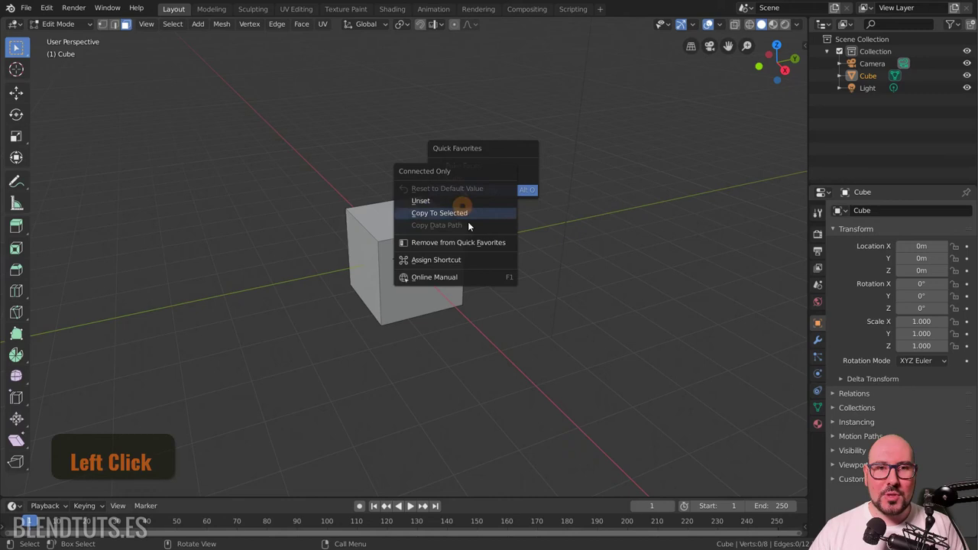
{"action": "left_click", "coordinate": [550, 155]}
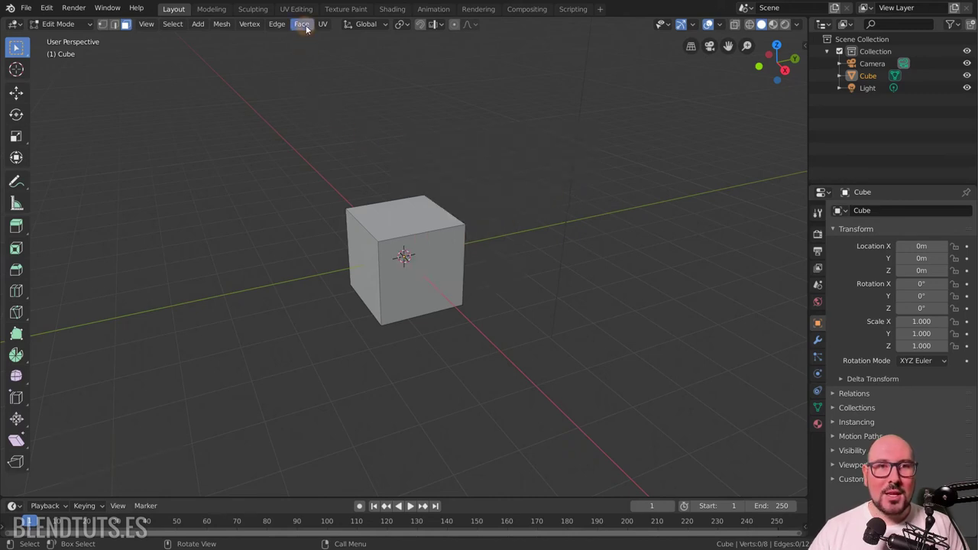
Review the Poke Faces entry's options in the Face menu
{"action": "left_click", "coordinate": [311, 29]}
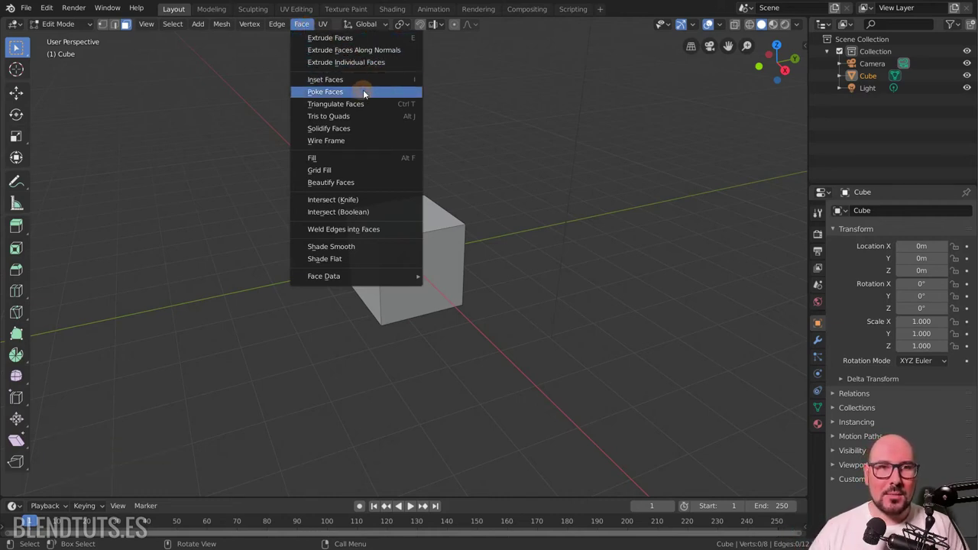
{"action": "right_click", "coordinate": [368, 94]}
{"action": "left_click", "coordinate": [355, 94]}
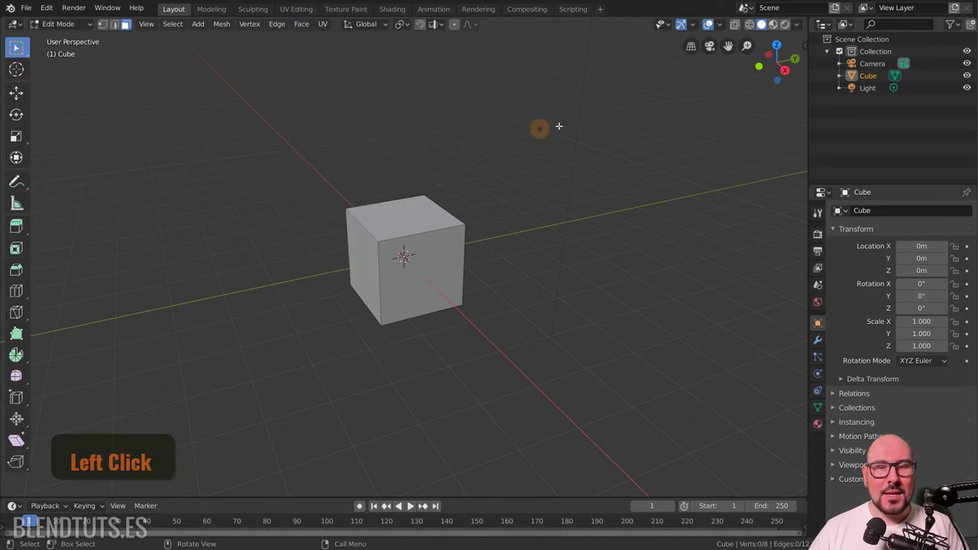
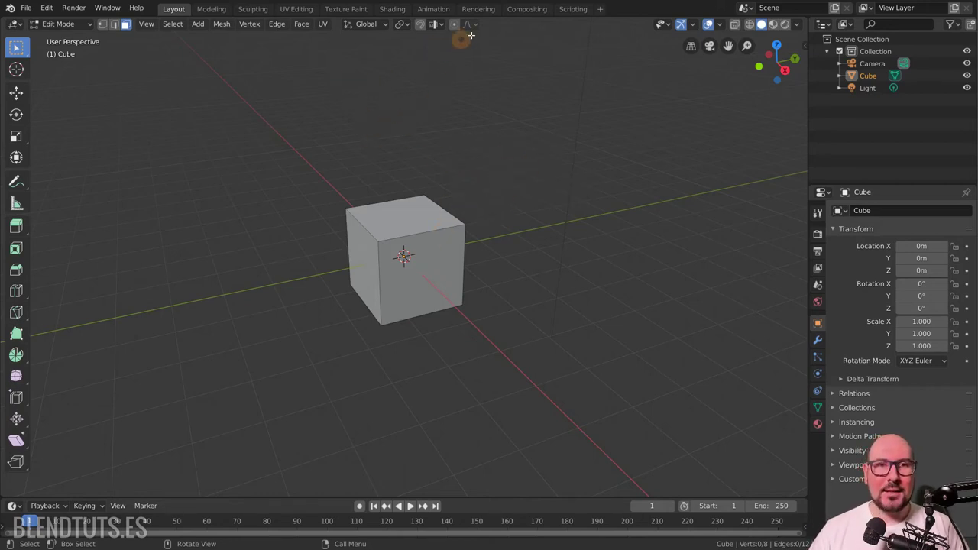
Add the proportional editing Connected Only setting to Quick Favorites
{"action": "key", "text": "q"}
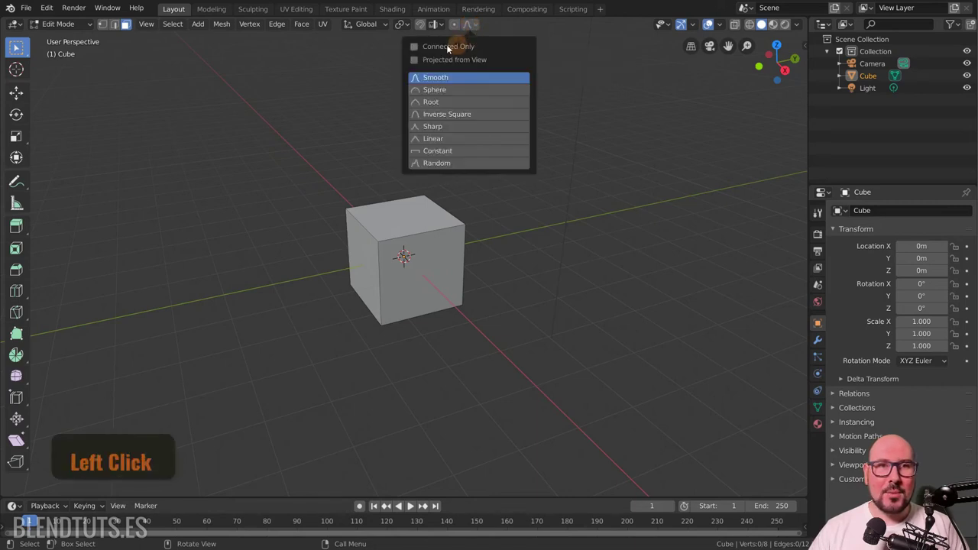
{"action": "right_click", "coordinate": [425, 51]}
{"action": "left_click", "coordinate": [401, 105]}
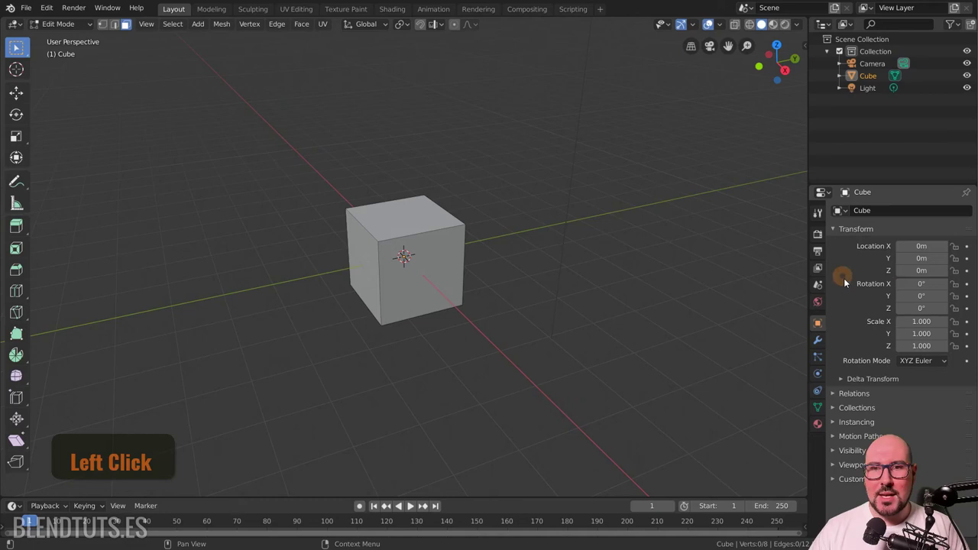
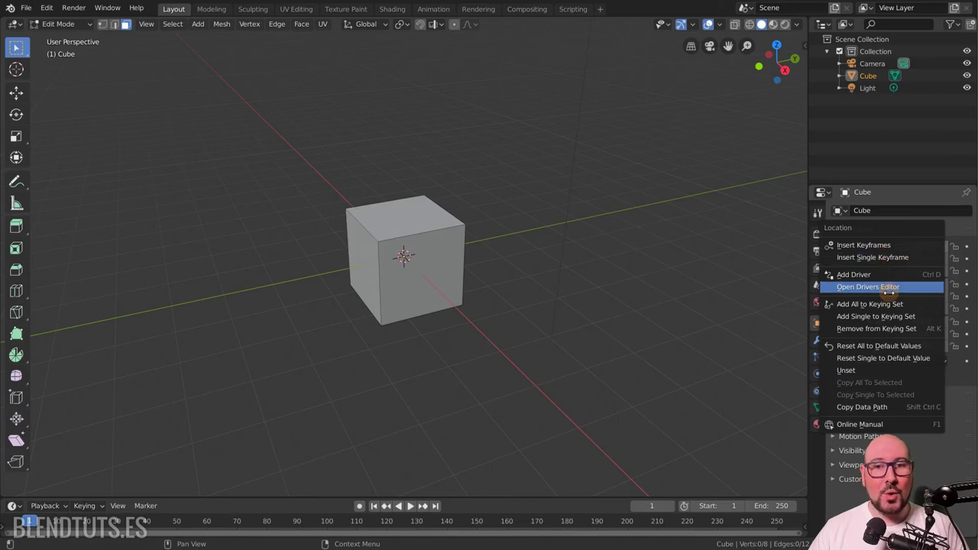
Show the scene's Eevee render settings in the Properties editor instead of the cube's transform
{"action": "left_click", "coordinate": [819, 242]}
{"action": "right_click", "coordinate": [848, 293]}
{"action": "left_click", "coordinate": [841, 347]}
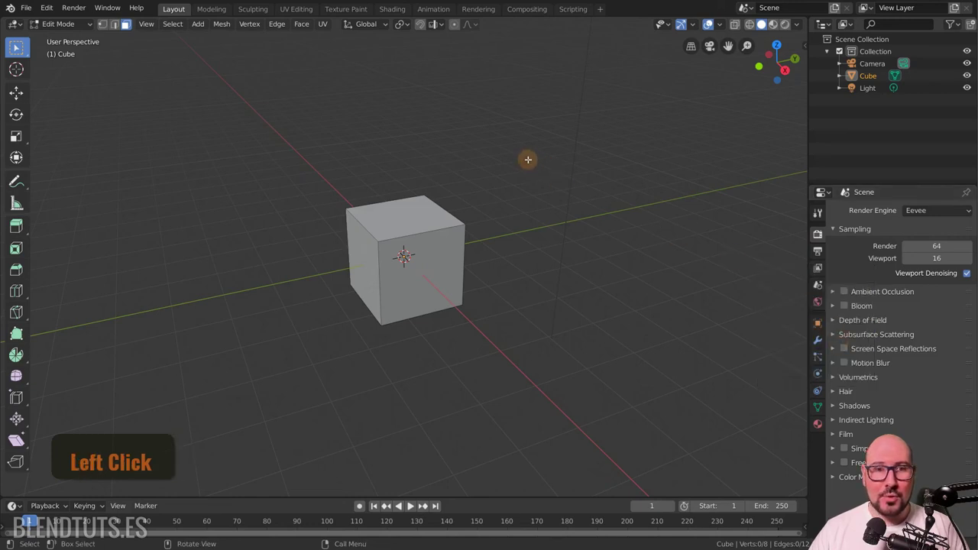
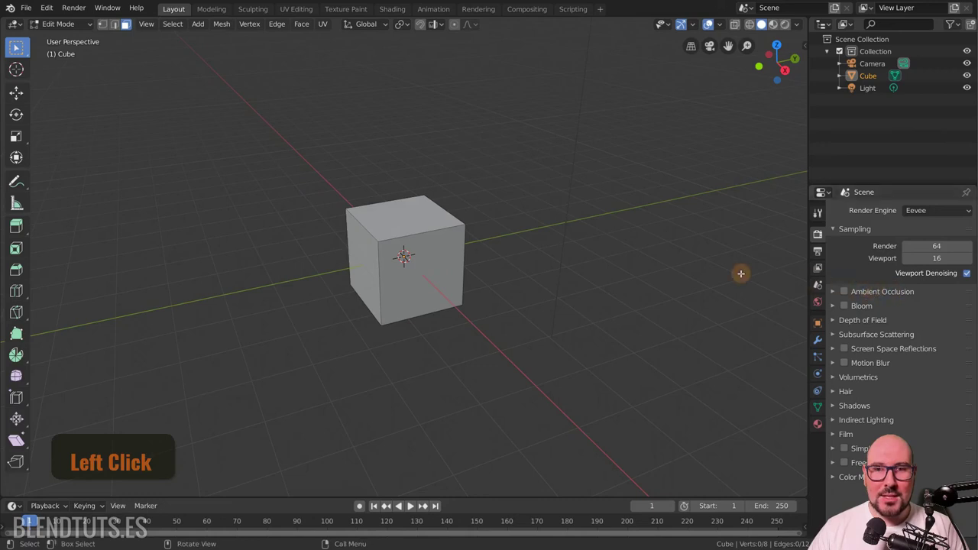
Remove Connected Only from Quick Favorites so only Poke Faces remains
{"action": "key", "text": "Left"}
{"action": "right_click", "coordinate": [560, 179]}
{"action": "left_click", "coordinate": [528, 235]}
{"action": "key", "text": "q"}
{"action": "right_click", "coordinate": [505, 167]}
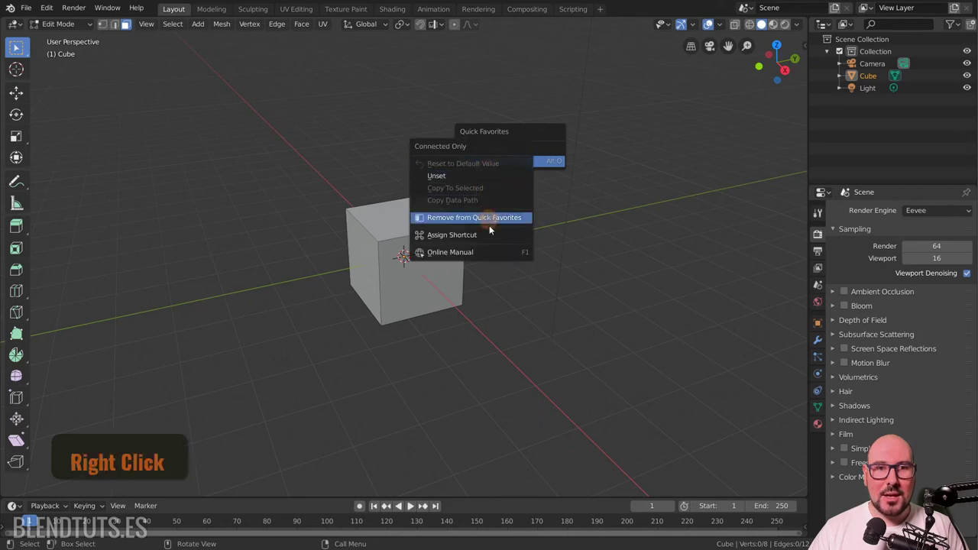
{"action": "left_click", "coordinate": [492, 221]}
Check the Quick Favorites list once more and close it
{"action": "key", "text": "q"}
{"action": "right_click", "coordinate": [502, 135]}
{"action": "left_click", "coordinate": [487, 137]}
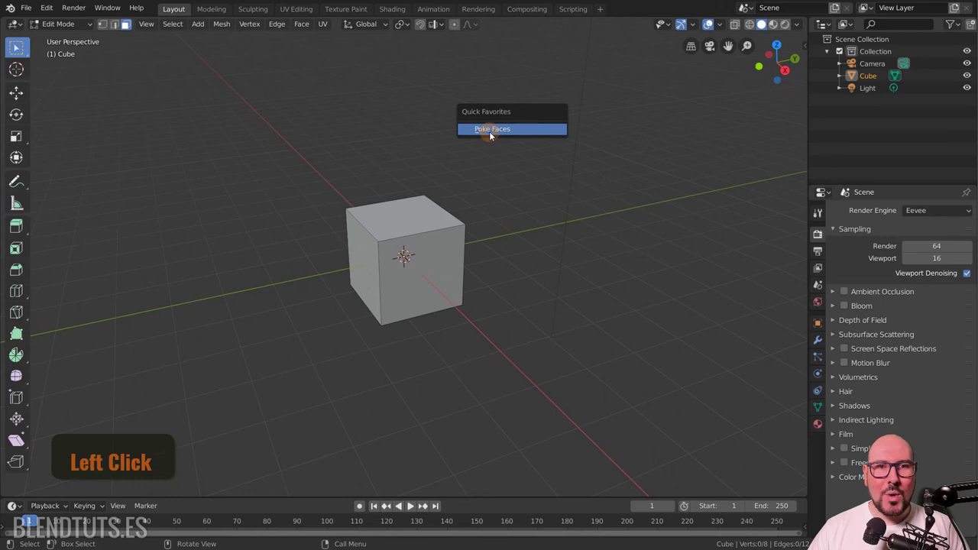
{"action": "key", "text": "q"}
{"action": "left_click", "coordinate": [31, 10]}
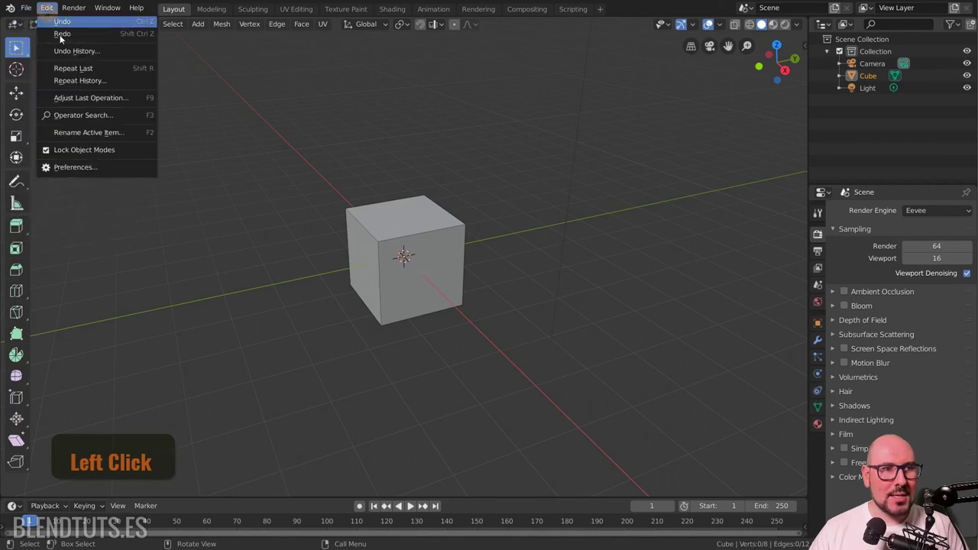
{"action": "left_click", "coordinate": [95, 175]}
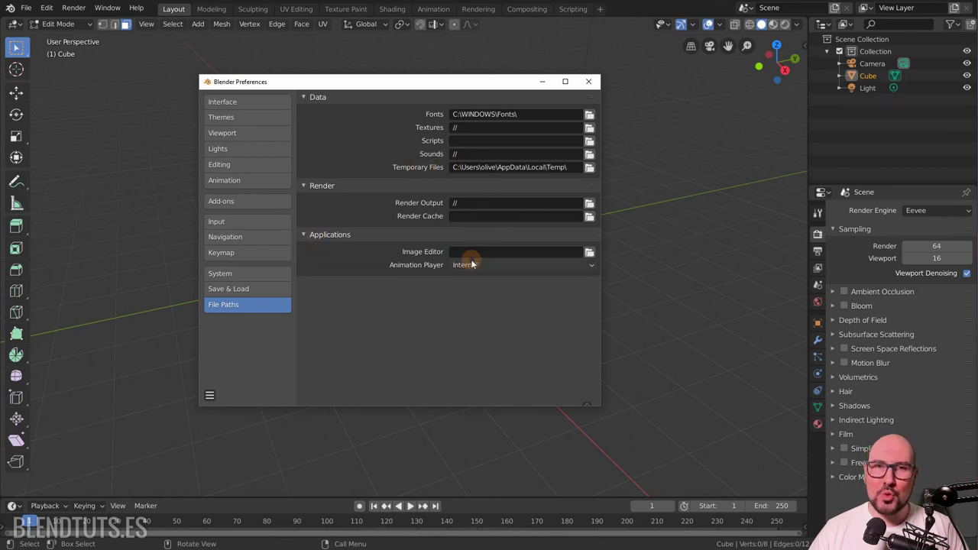
{"action": "left_click", "coordinate": [214, 400]}
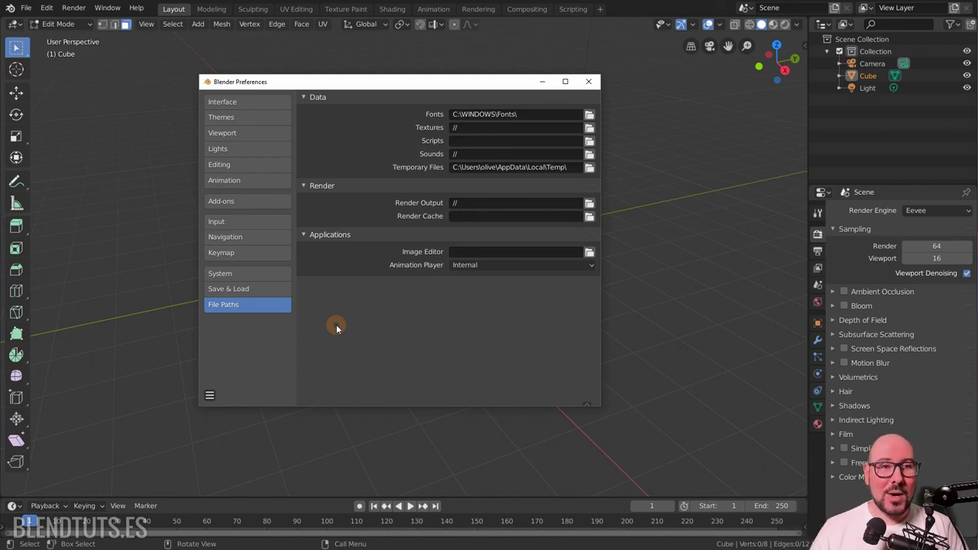
{"action": "left_click", "coordinate": [209, 398]}
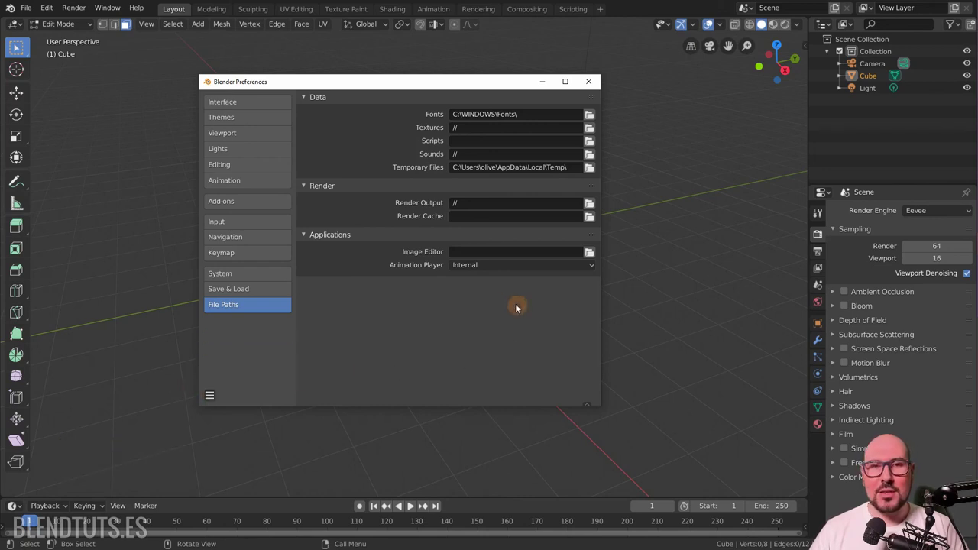
{"action": "left_click", "coordinate": [508, 337]}
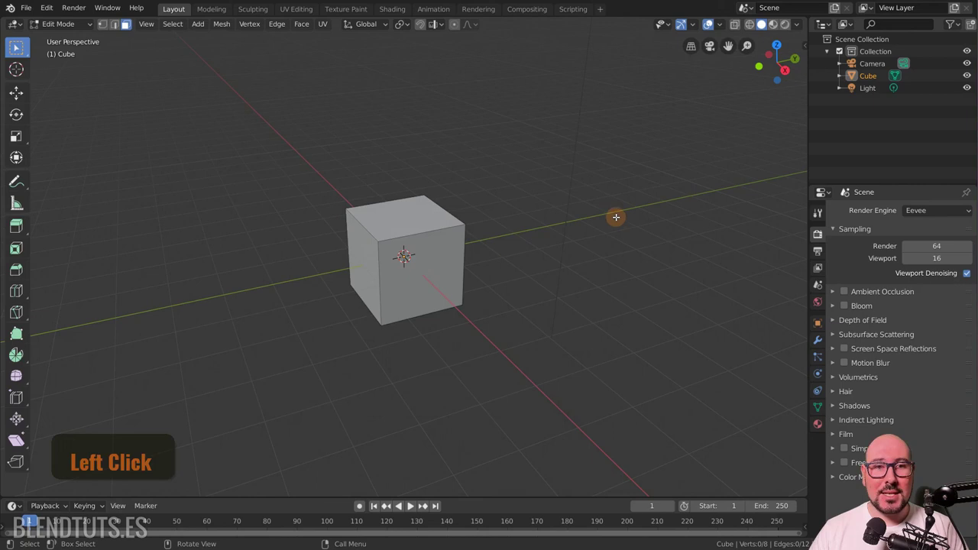